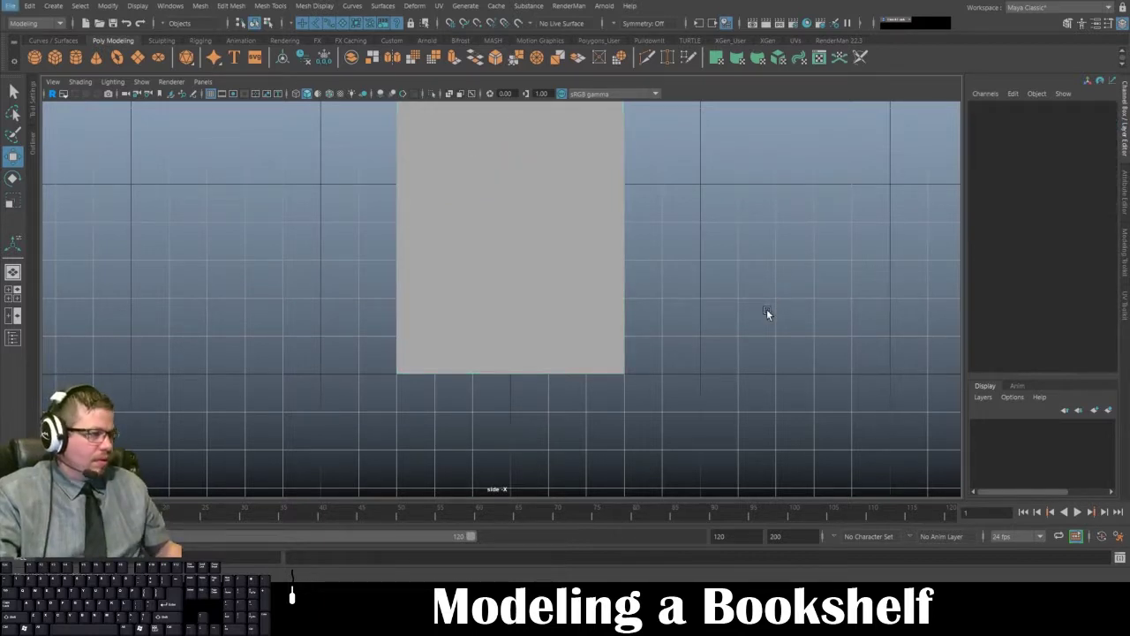
# Return to the persp panel and select pCube1 to show its Channel Box values
pyautogui.press('space')
pyautogui.middleClick(732, 286)
pyautogui.press('space')
pyautogui.press('space')
pyautogui.moveTo(626, 219); pyautogui.dragTo(650, 223)
pyautogui.click(513, 229)
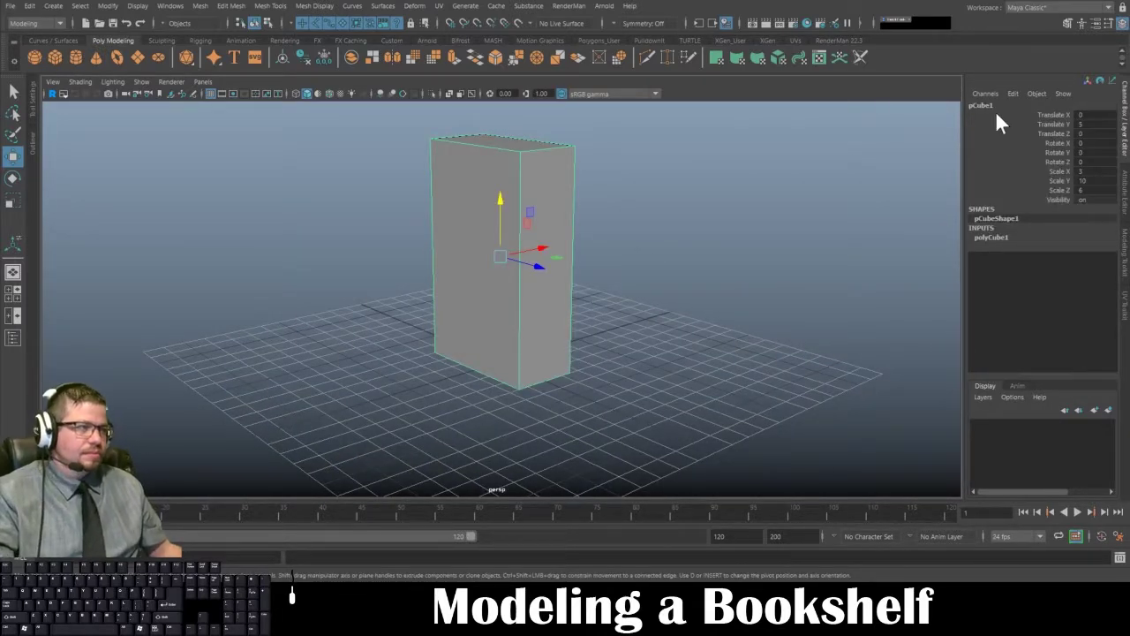
pyautogui.click(646, 236)
pyautogui.click(516, 272)
pyautogui.moveTo(625, 331); pyautogui.dragTo(481, 337)
pyautogui.moveTo(320, 250); pyautogui.dragTo(424, 248)
pyautogui.moveTo(651, 311); pyautogui.dragTo(474, 296)
pyautogui.moveTo(404, 281); pyautogui.dragTo(535, 281)
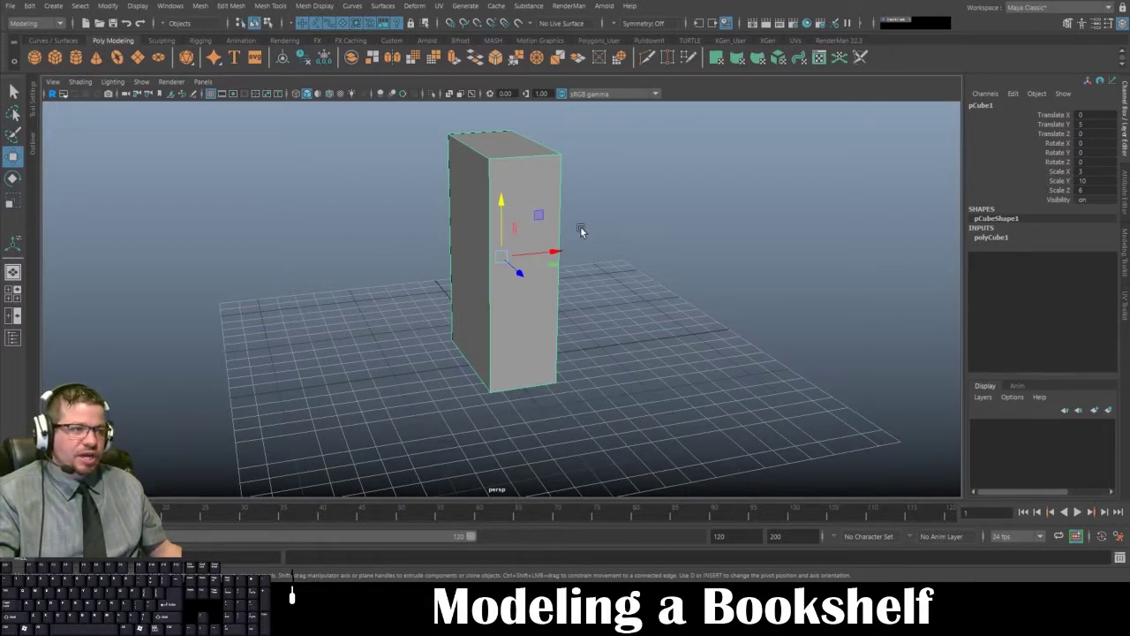
pyautogui.click(509, 161)
pyautogui.click(1063, 141)
pyautogui.click(1063, 129)
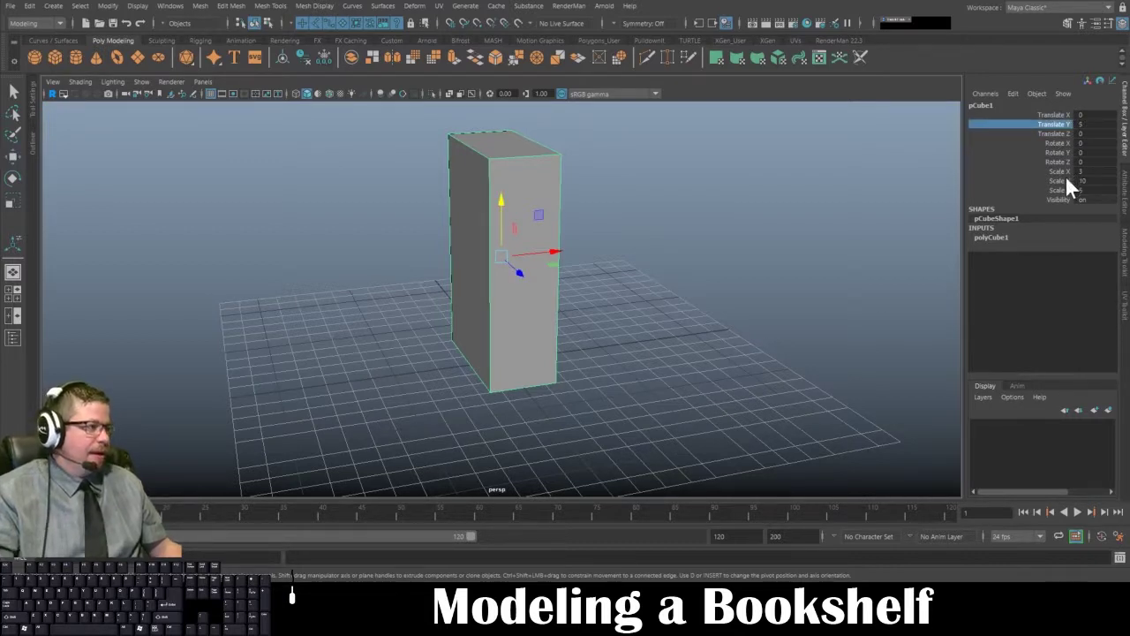
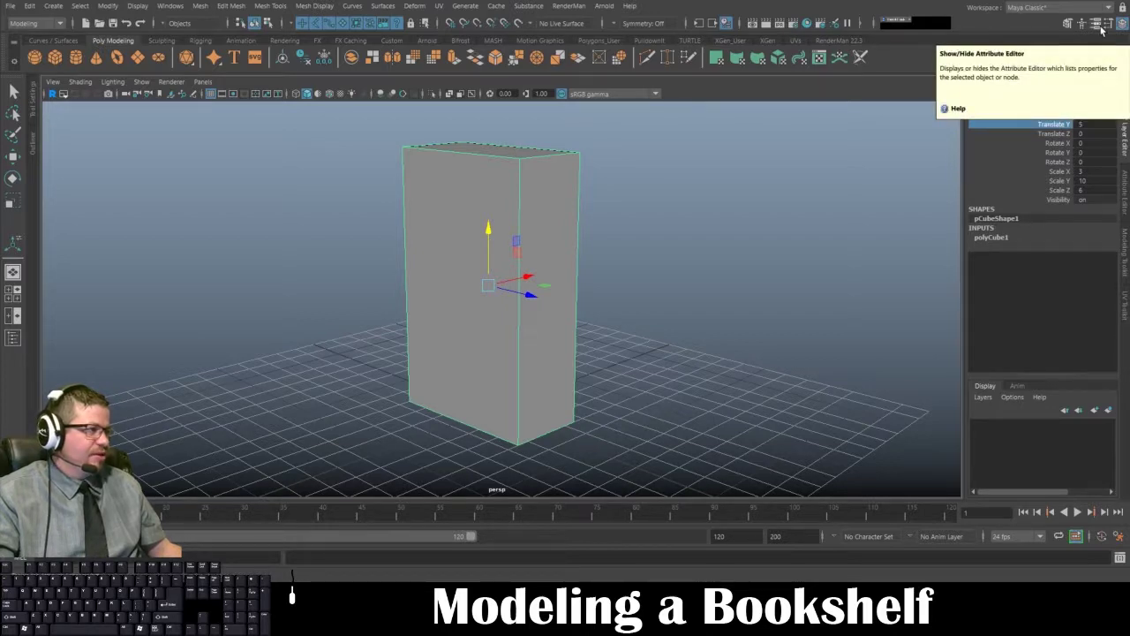
# Show the Attribute Editor with the pCubeShape1 mesh attributes for the box
pyautogui.click(1129, 194)
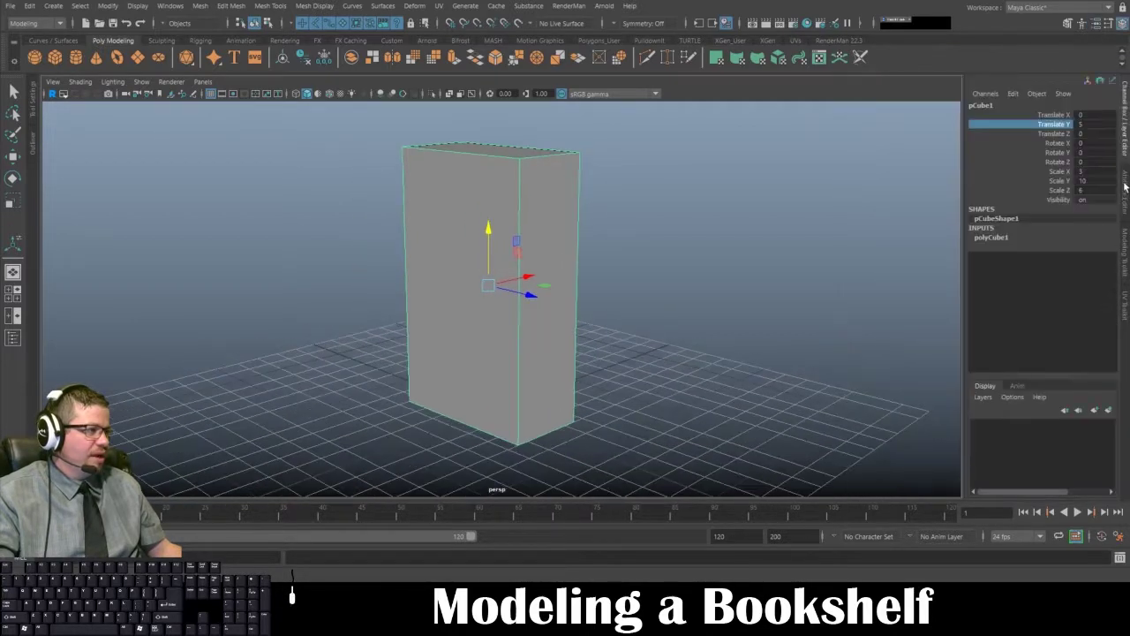
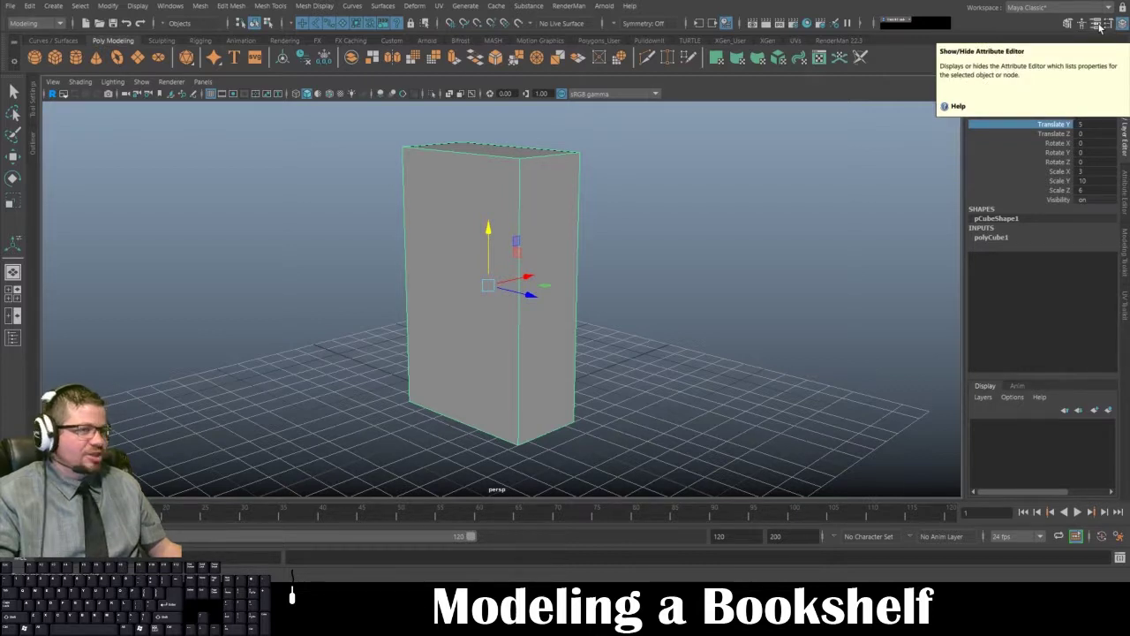
pyautogui.click(1101, 26)
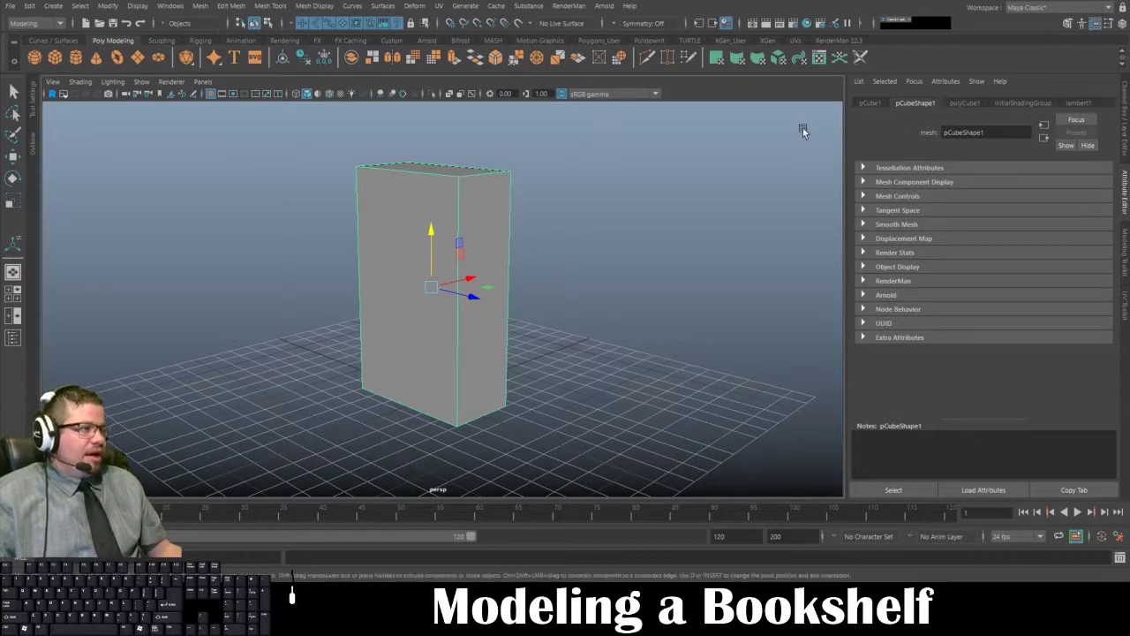
# In polyCube1, set Subdivisions Height and Subdivisions Depth to 10, width left at 1
pyautogui.click(969, 105)
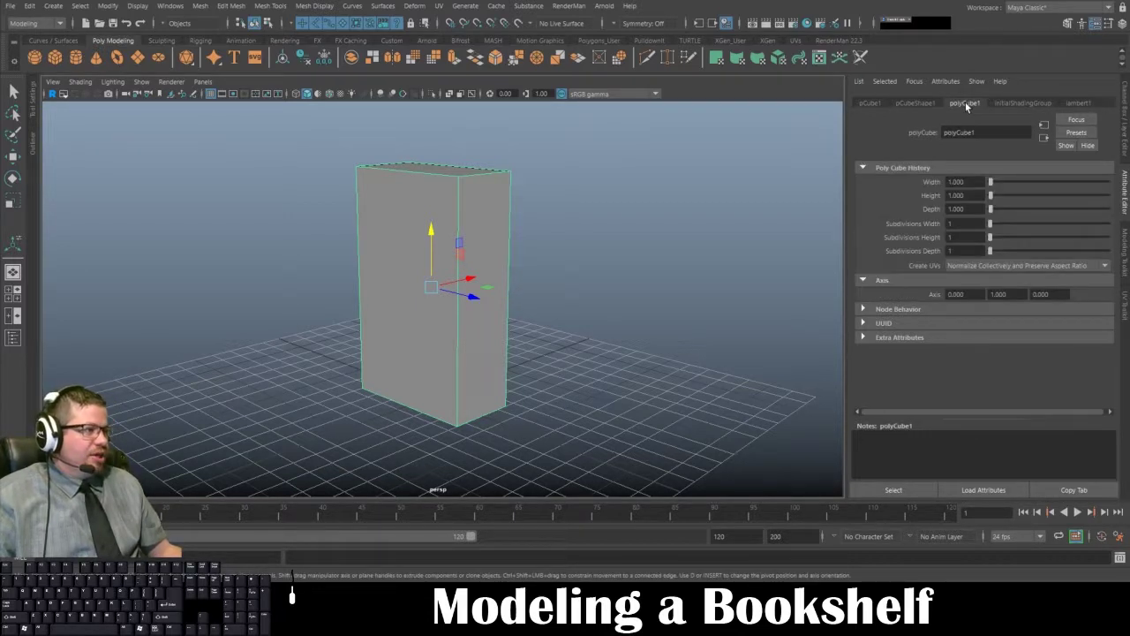
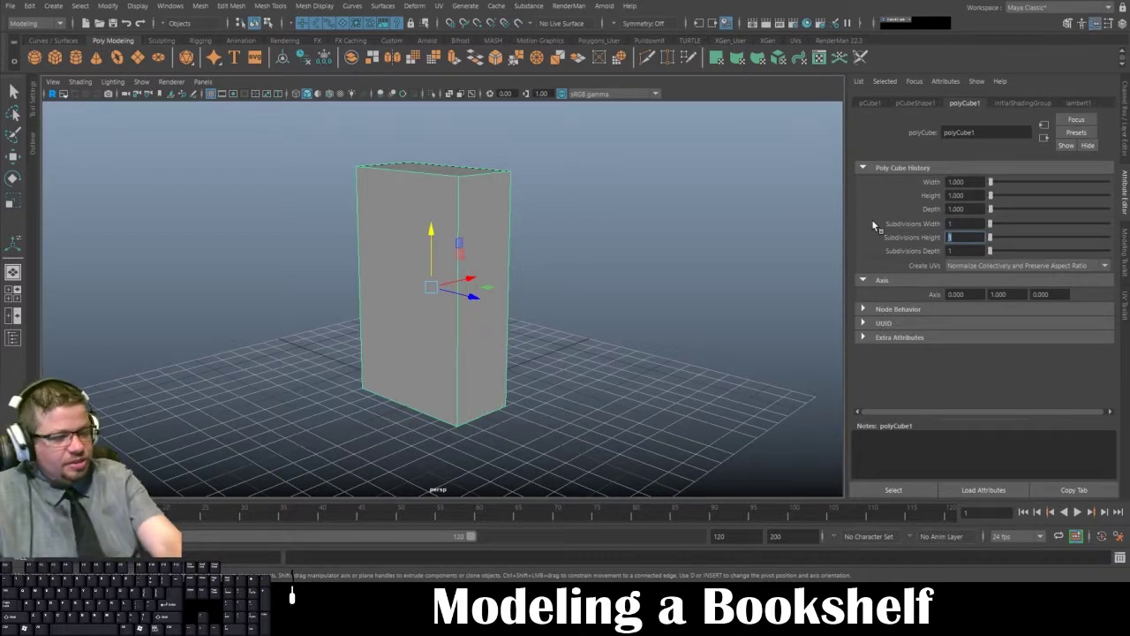
pyautogui.press('KP_2')
pyautogui.press('KP_Enter')
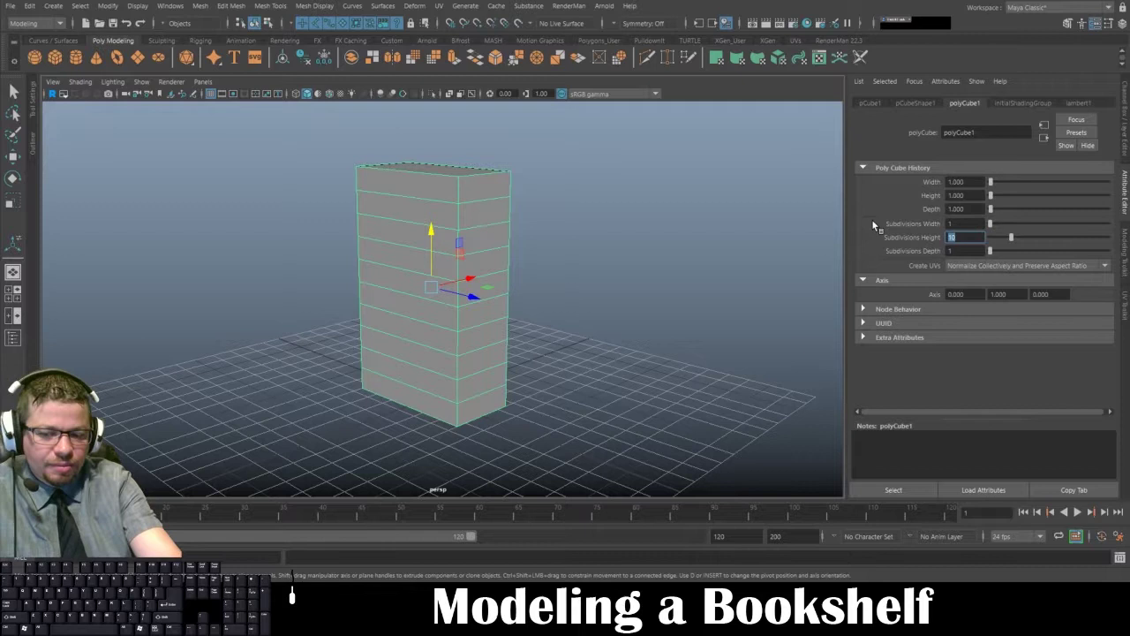
pyautogui.press('Tab')
pyautogui.press('KP_0')
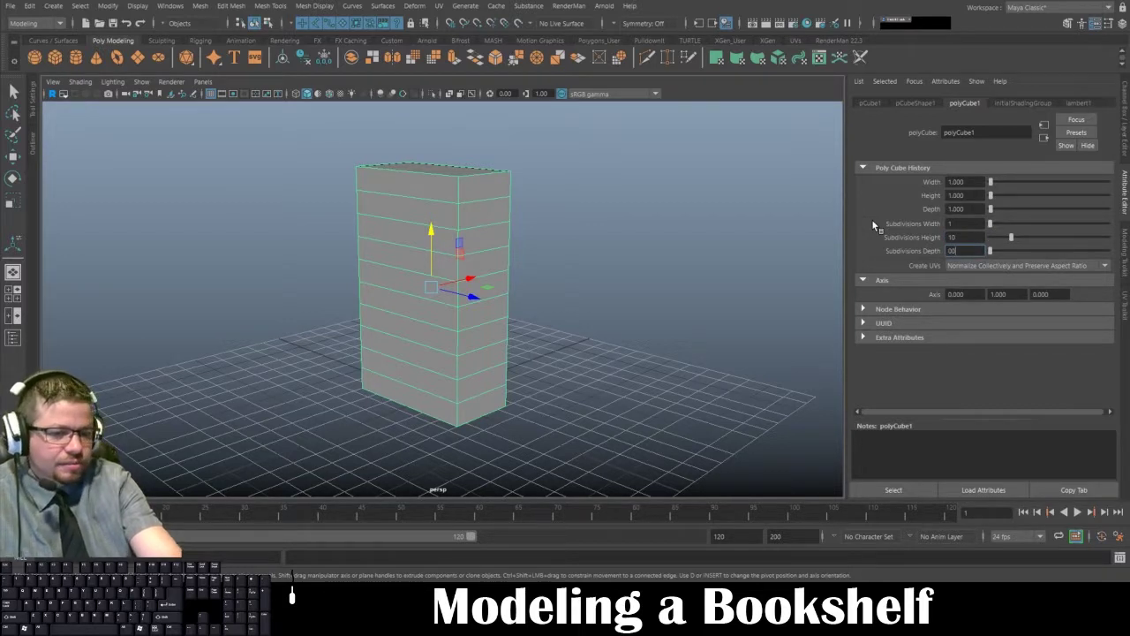
pyautogui.press('BackSpace')
pyautogui.press('KP_1')
pyautogui.press('KP_Enter')
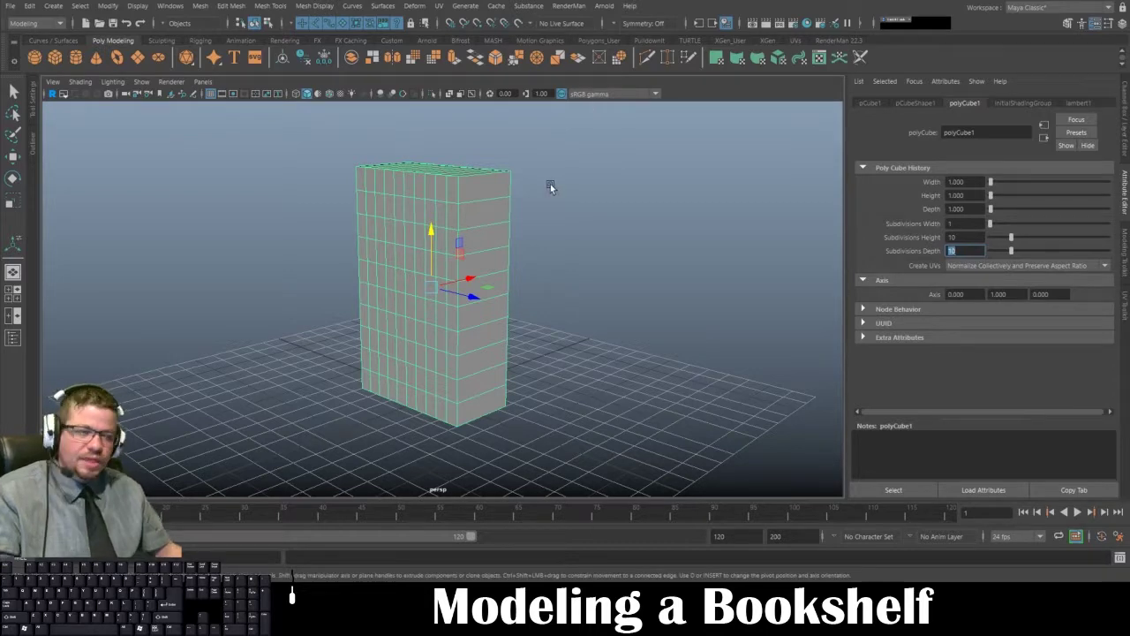
pyautogui.click(537, 217)
pyautogui.click(403, 259)
pyautogui.moveTo(323, 236); pyautogui.dragTo(343, 235)
pyautogui.middleClick(343, 236)
pyautogui.rightClick(401, 276)
pyautogui.middleClick(410, 283)
pyautogui.moveTo(401, 282); pyautogui.dragTo(344, 280)
pyautogui.moveTo(345, 280); pyautogui.dragTo(959, 151)
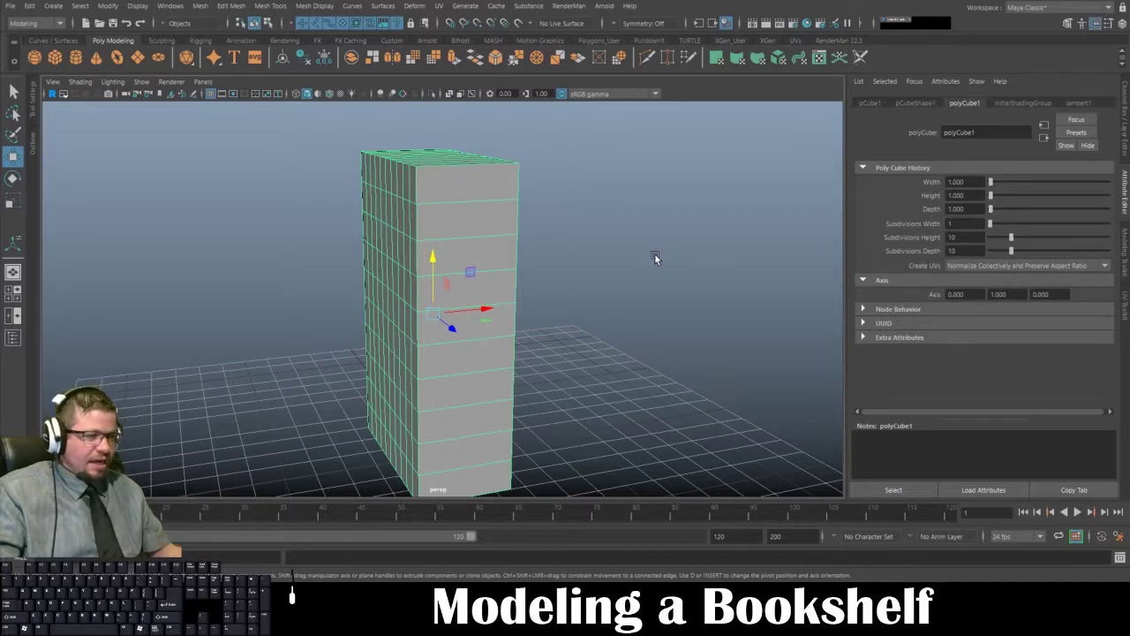
pyautogui.moveTo(618, 260); pyautogui.dragTo(703, 268)
pyautogui.moveTo(511, 254); pyautogui.dragTo(664, 244)
pyautogui.moveTo(485, 281); pyautogui.dragTo(737, 291)
pyautogui.moveTo(737, 291); pyautogui.dragTo(530, 295)
pyautogui.moveTo(531, 295); pyautogui.dragTo(630, 283)
pyautogui.moveTo(630, 283); pyautogui.dragTo(483, 245)
pyautogui.moveTo(483, 246); pyautogui.dragTo(398, 197)
pyautogui.moveTo(398, 198); pyautogui.dragTo(345, 222)
pyautogui.moveTo(345, 221); pyautogui.dragTo(309, 225)
pyautogui.moveTo(310, 225); pyautogui.dragTo(509, 240)
pyautogui.moveTo(509, 240); pyautogui.dragTo(593, 312)
pyautogui.middleClick(593, 311)
pyautogui.moveTo(572, 317); pyautogui.dragTo(492, 315)
pyautogui.middleClick(492, 315)
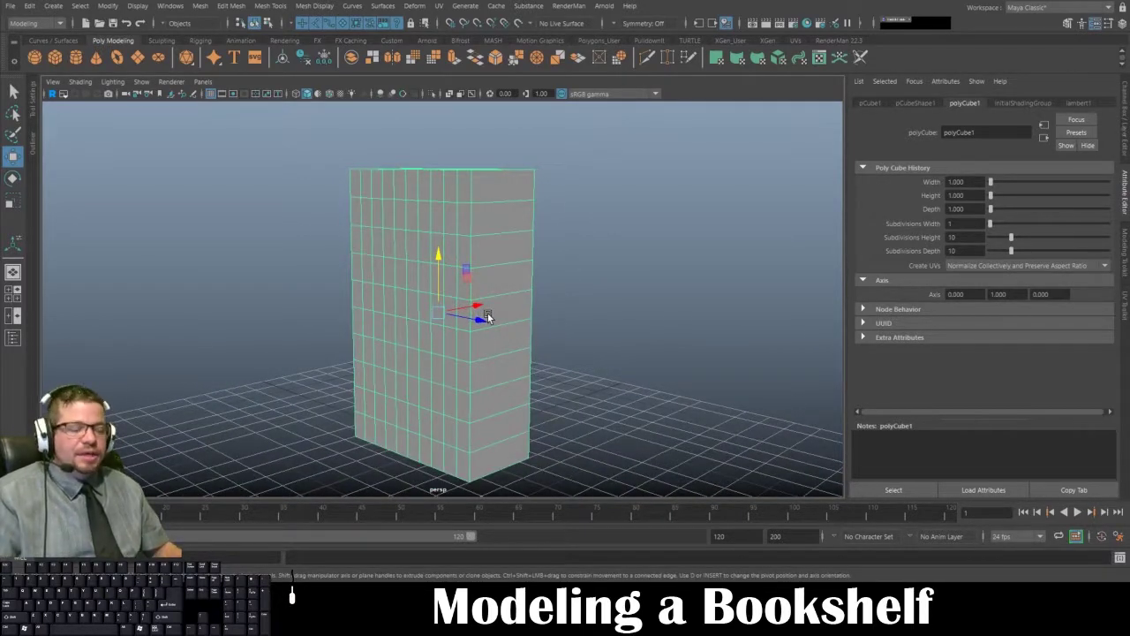